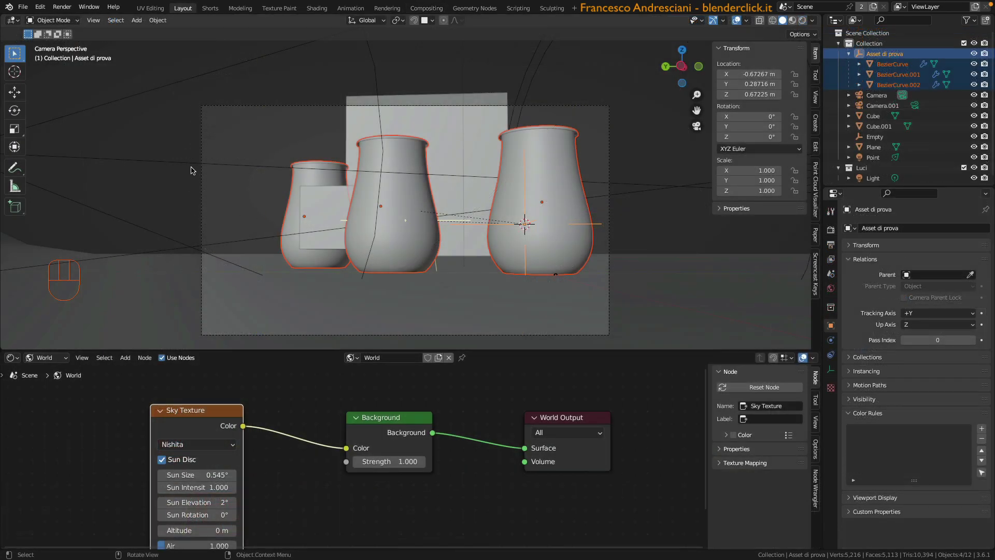
- Deselect the vases, delete Cube.001 and orbit around the vases
left_click(224, 153)
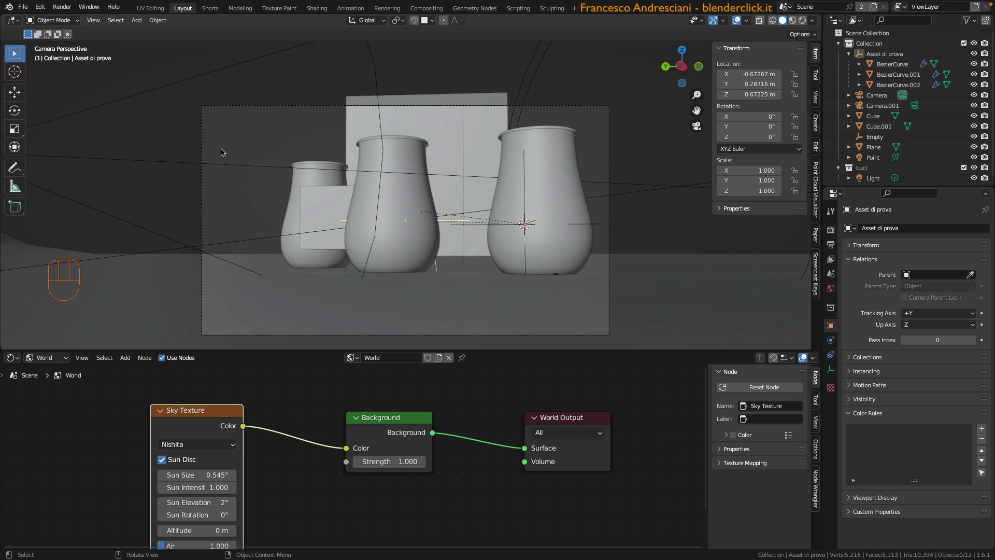
left_click(317, 220)
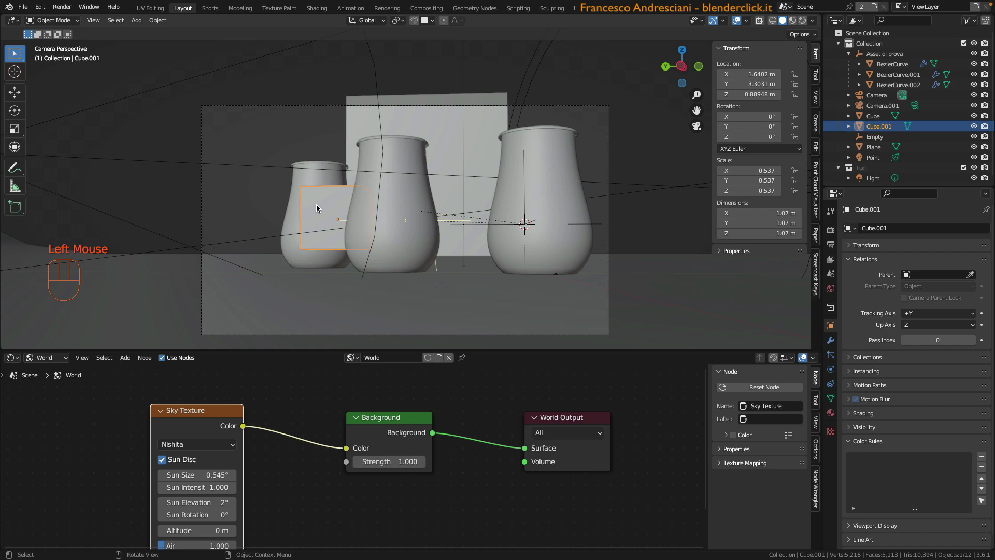
key("Delete")
left_click_drag(914, 244, 515, 231)
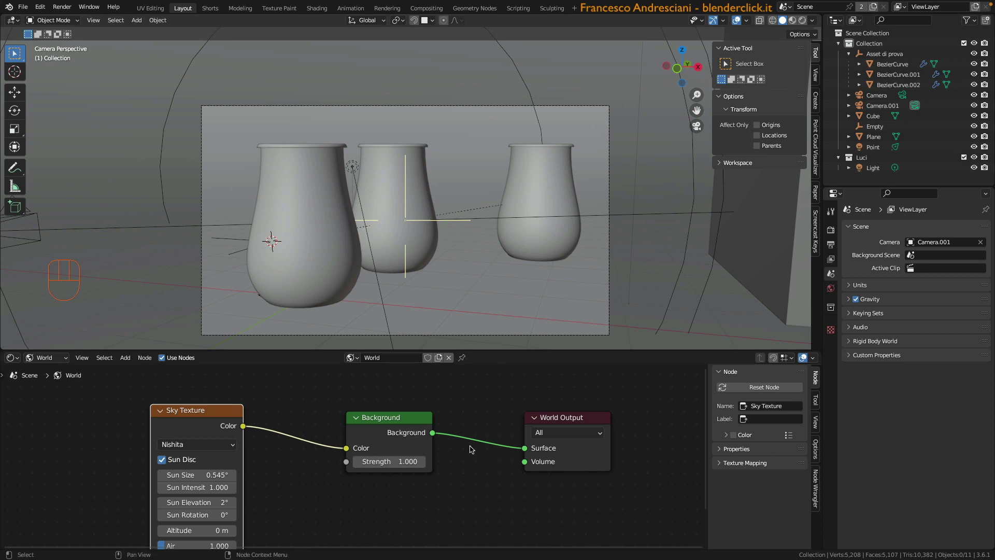
- Move the Point lamp into the Luci collection and switch the viewport to Rendered shading
left_click(499, 430)
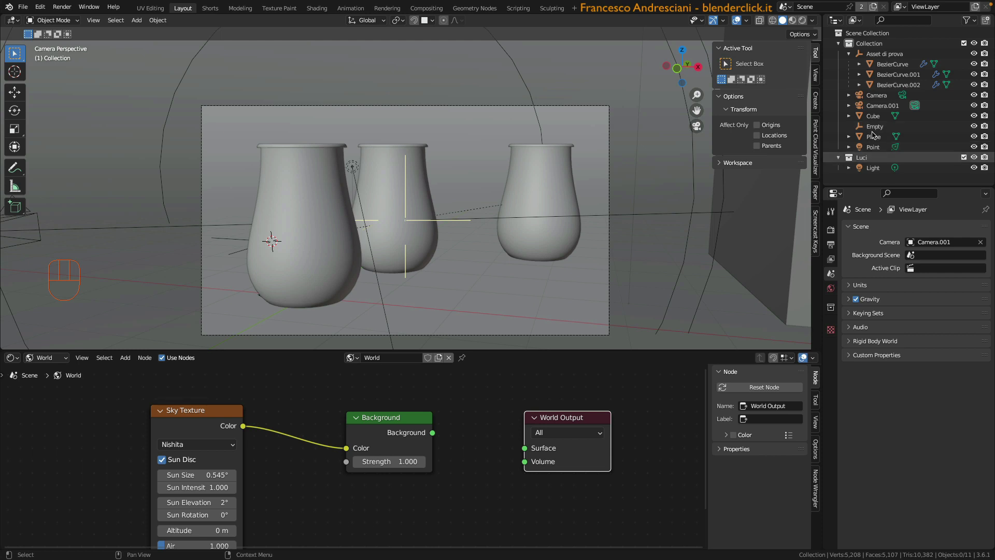
scroll("down", 3)
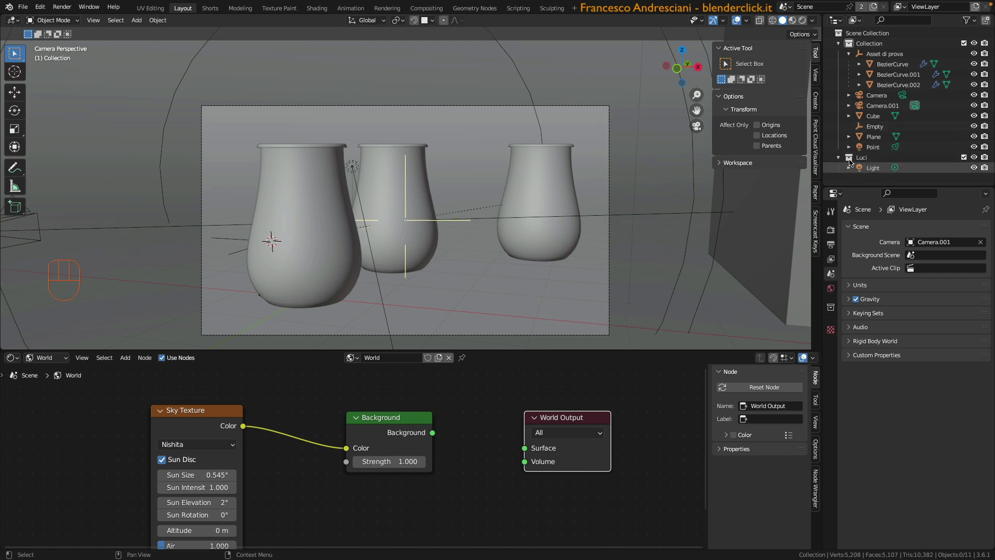
left_click(861, 147)
left_click(868, 151)
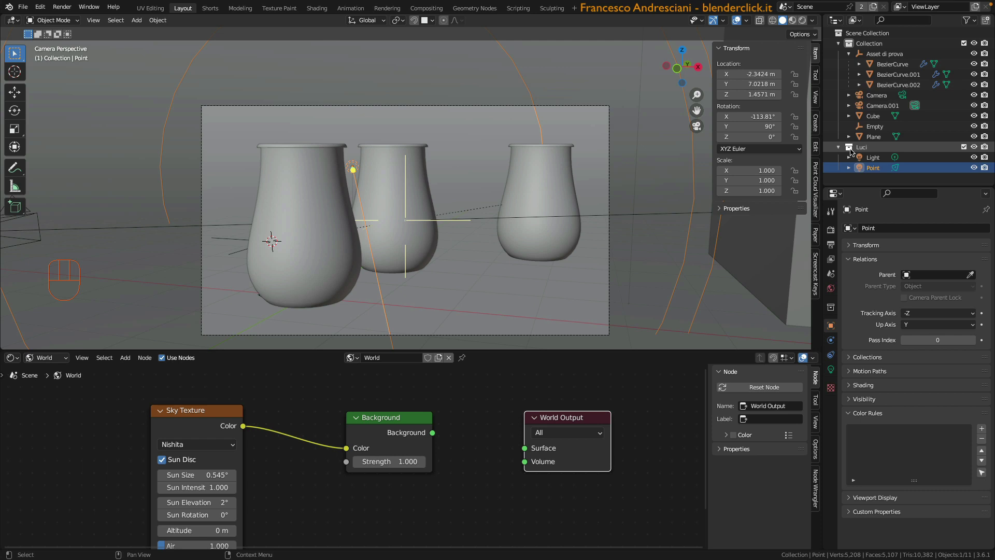
left_click(977, 161)
- Hide the Cube emitter, move it into the Luci collection and show it again
left_click(975, 169)
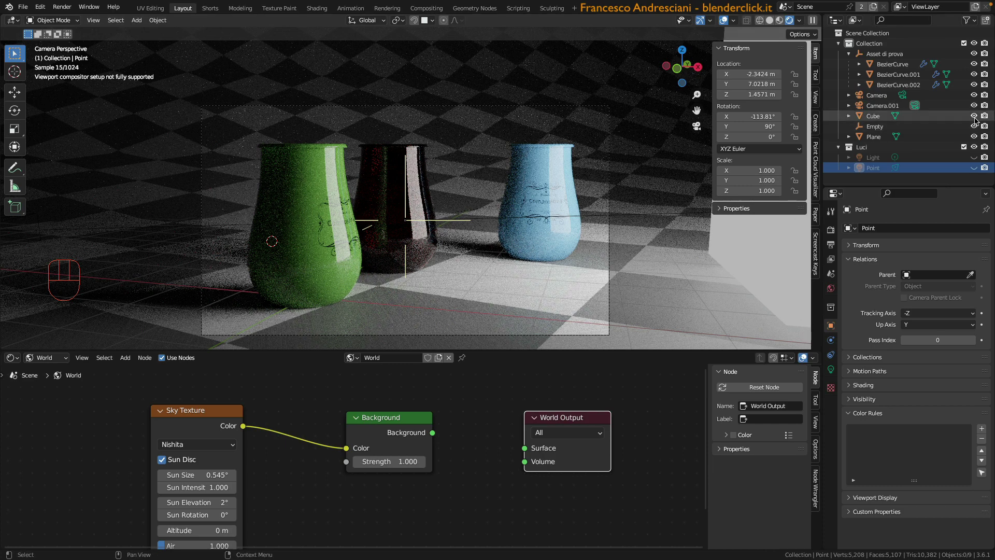
left_click(978, 121)
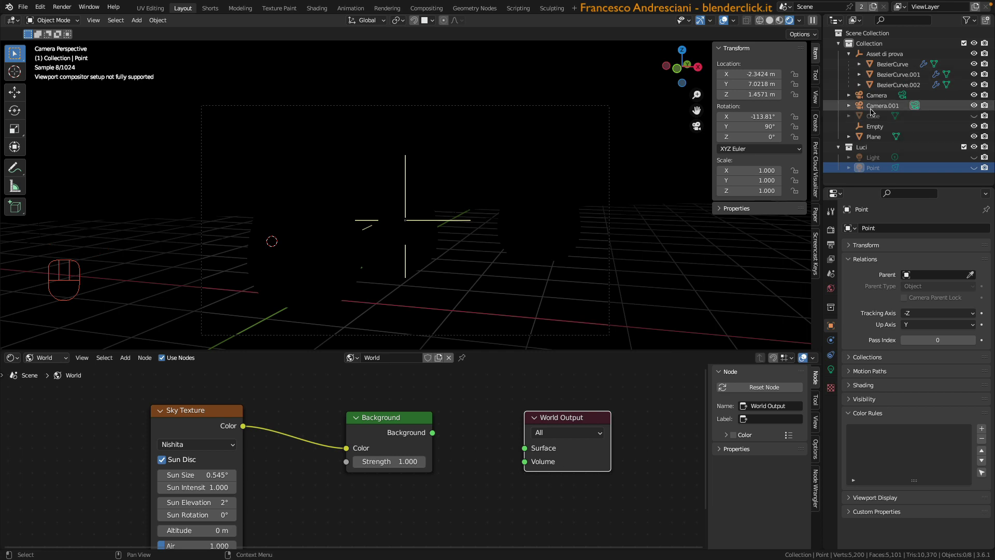
left_click(863, 120)
left_click(870, 121)
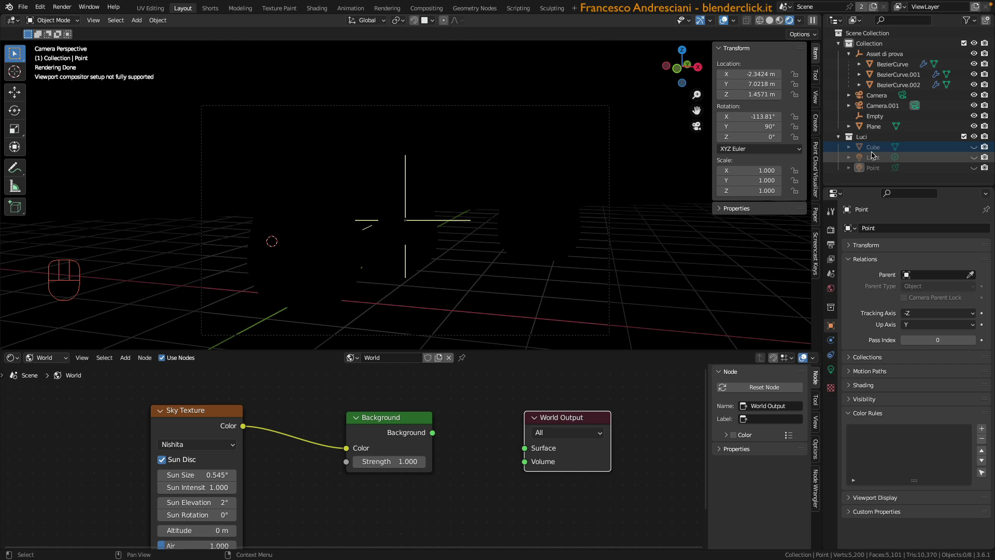
left_click(866, 168)
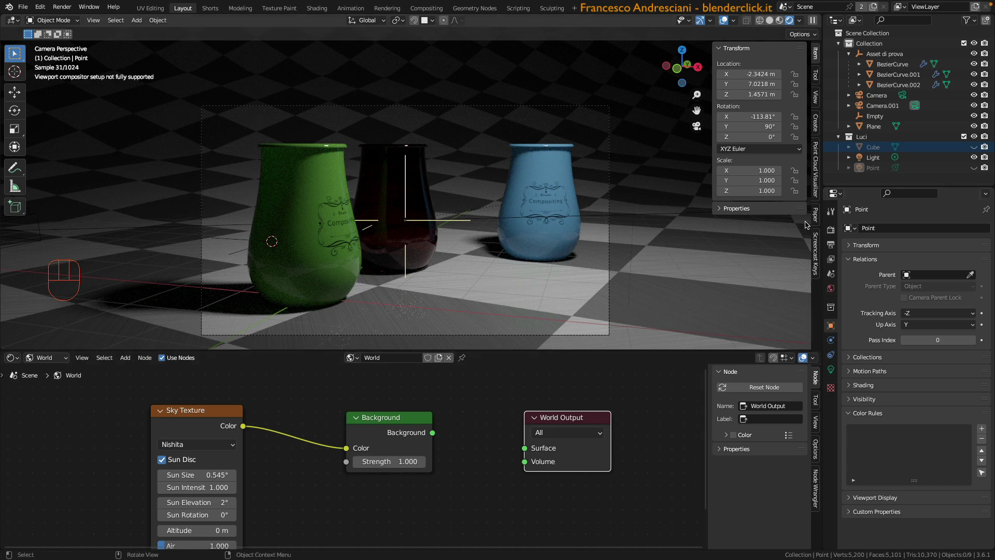
- Remove the two old light groups in the View Layer light group list
left_click(833, 264)
scroll("down", 3)
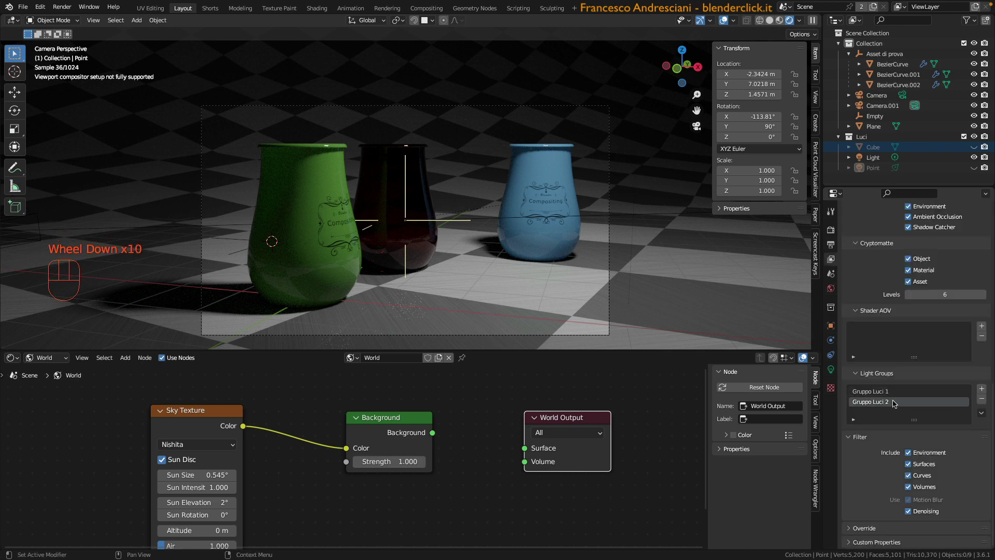
left_click_drag(878, 397, 882, 397)
double_click(983, 403)
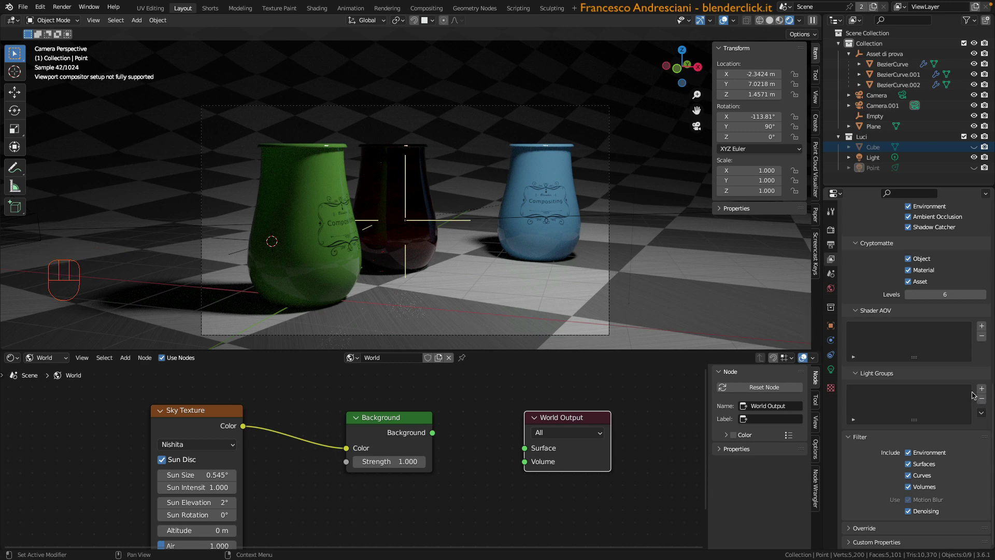
- Add a new light group named Luce diretta and show the Cube again
left_click_drag(984, 392, 891, 395)
key("t")
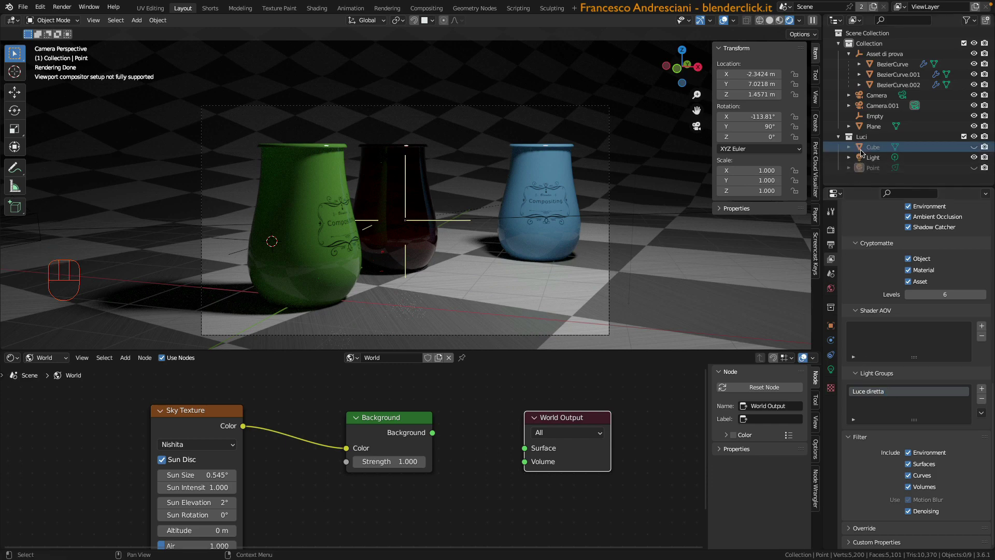
left_click(978, 149)
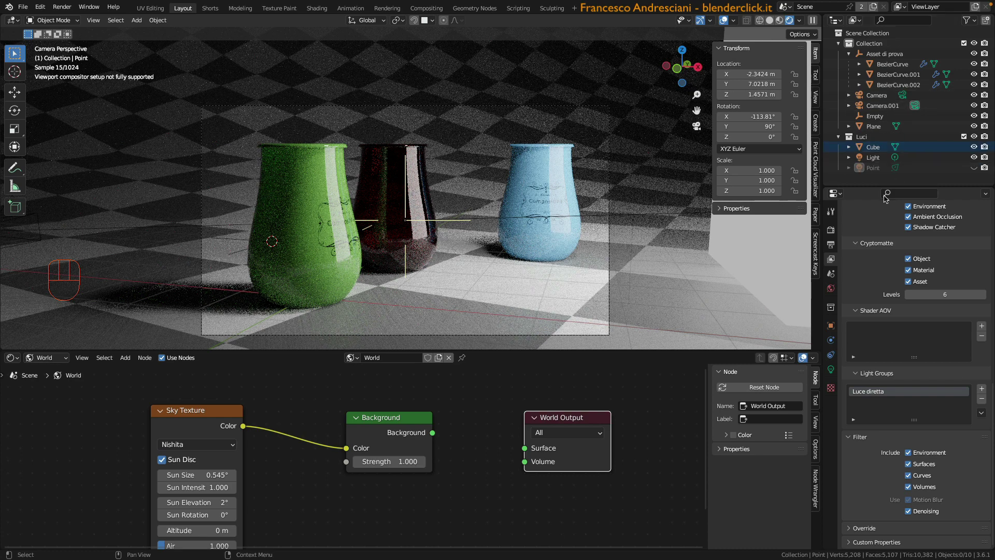
- Show the Point lamp alone by hiding the Cube and the Light lamp
left_click(977, 170)
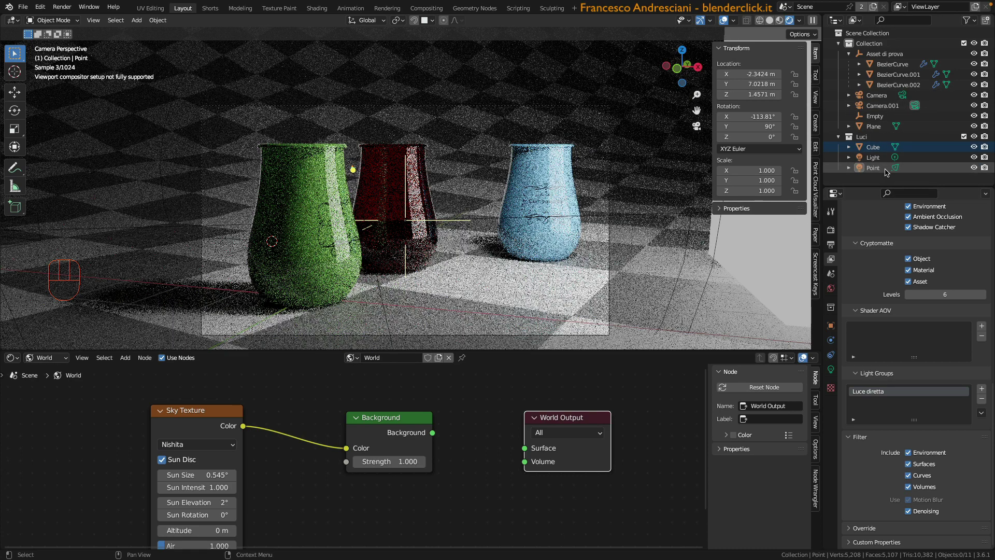
left_click(976, 152)
left_click(976, 160)
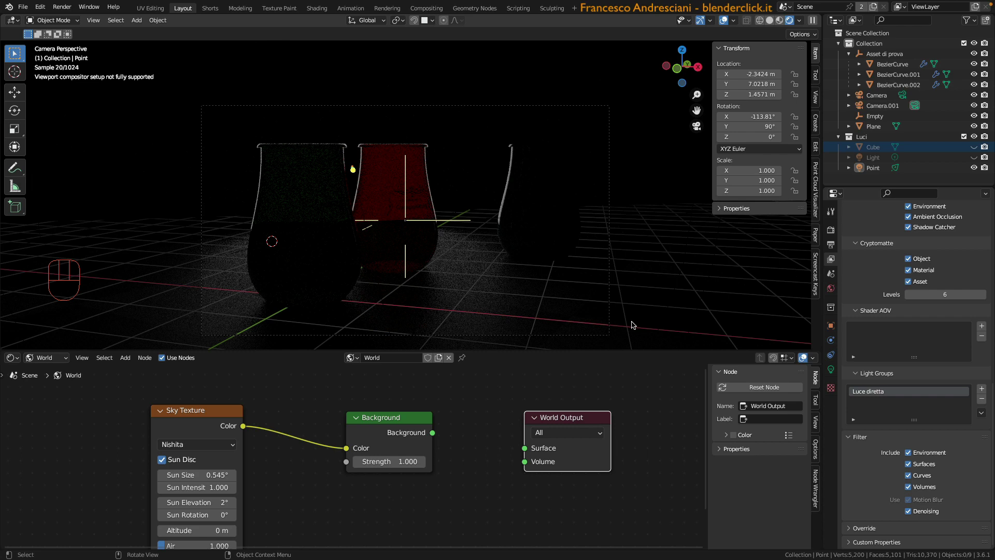
- Add a second light group named Luce di contrasto
left_click(634, 326)
left_click_drag(876, 407, 875, 350)
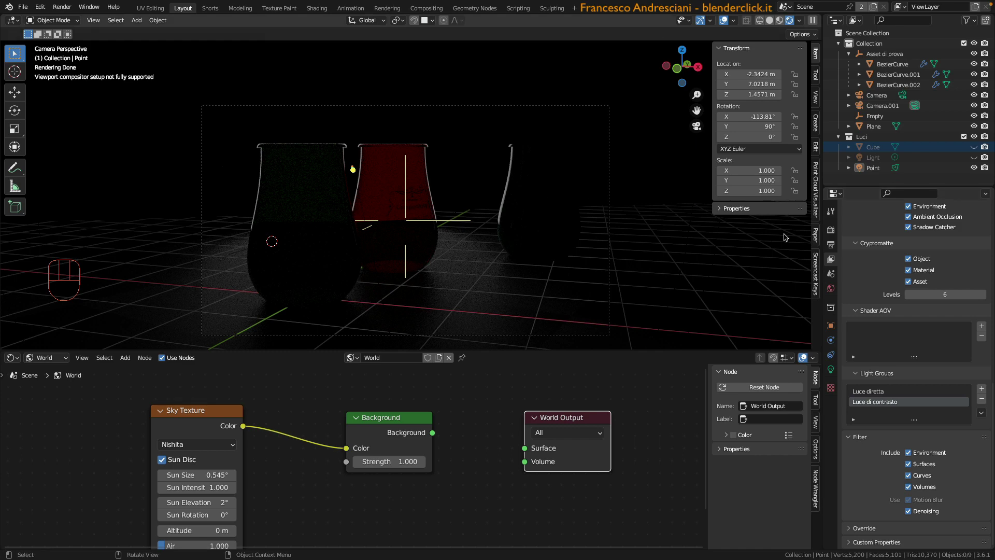
- Clear Gruppo Luci 2 from the Point lamp's Shading light group so it uses Luce di contrasto
left_click(863, 172)
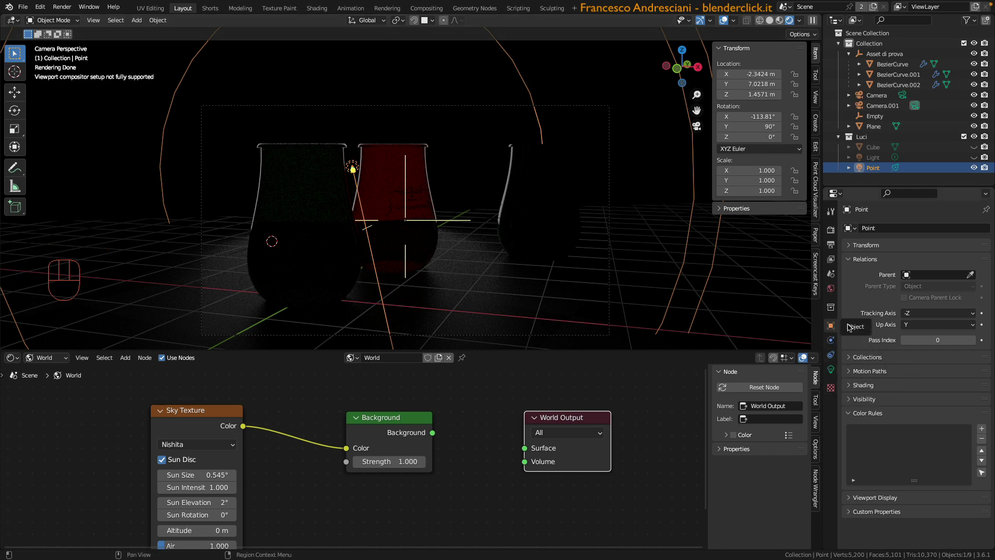
left_click(862, 251)
left_click(880, 419)
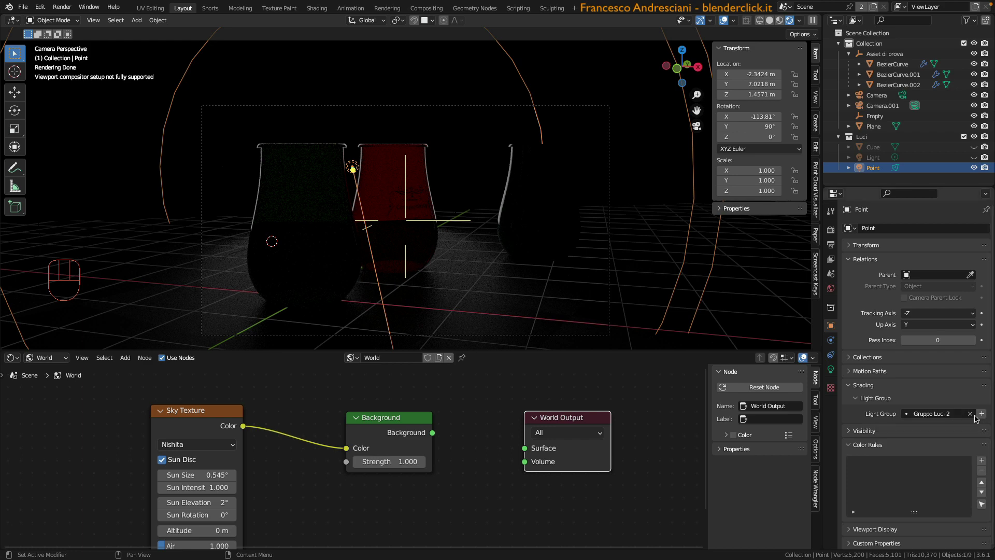
left_click(975, 418)
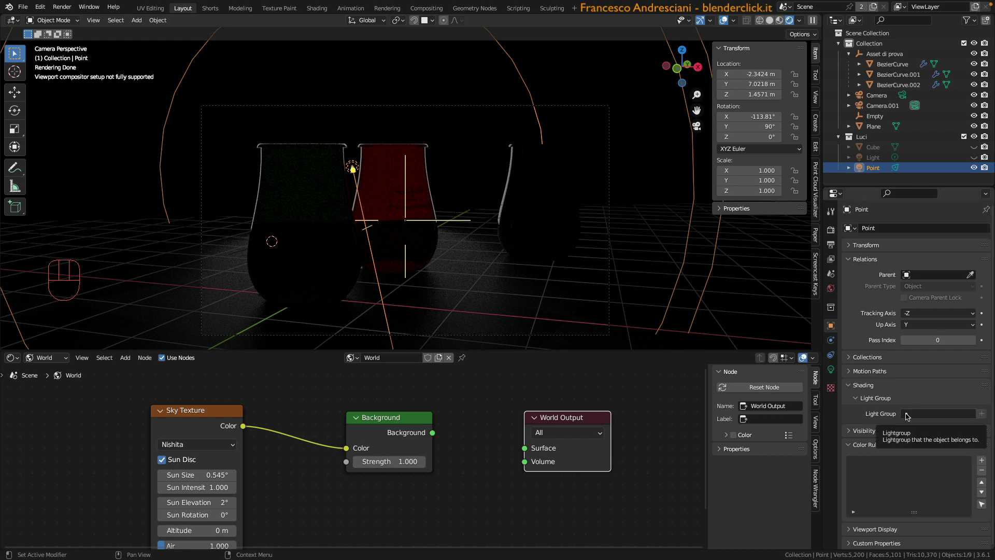
left_click_drag(908, 417, 907, 444)
left_click(976, 172)
- Check the Cube's light group is Luce diretta, then select and show the Light lamp
left_click(874, 151)
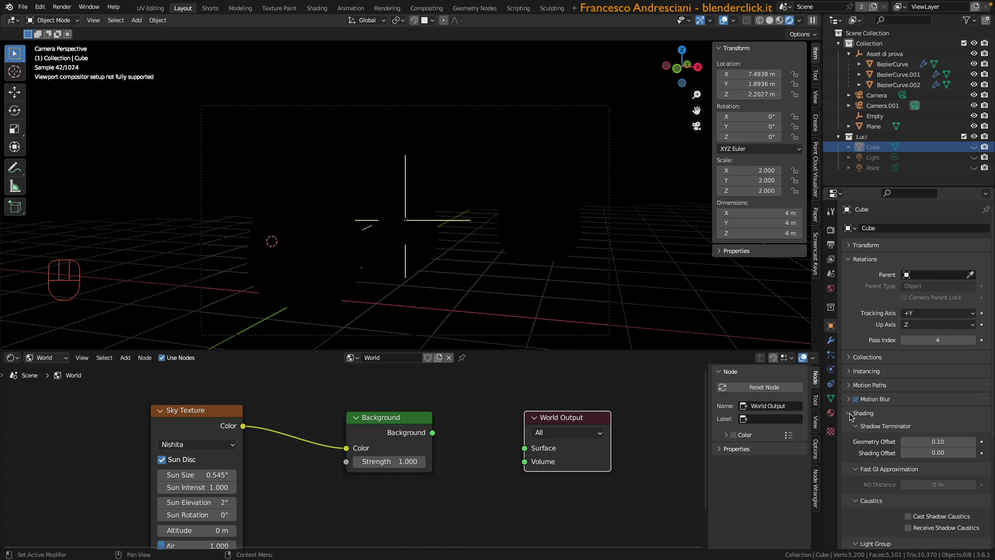
scroll("down", 3)
left_click_drag(909, 480, 898, 373)
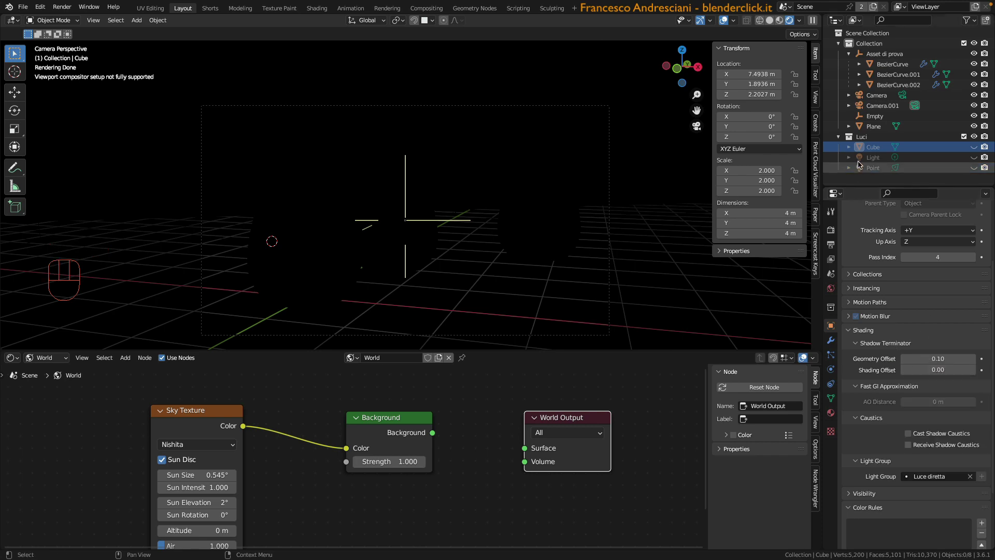
left_click(862, 163)
left_click(951, 167)
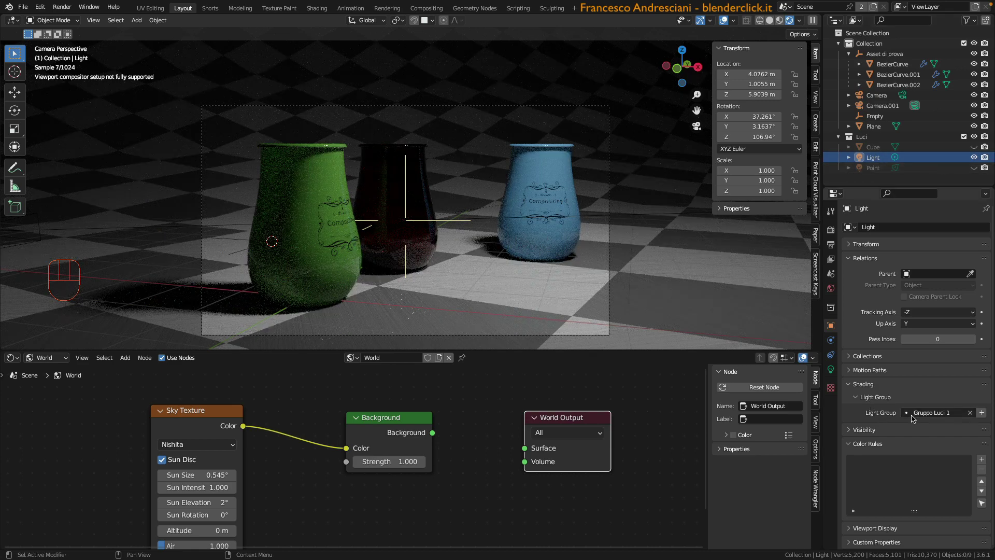